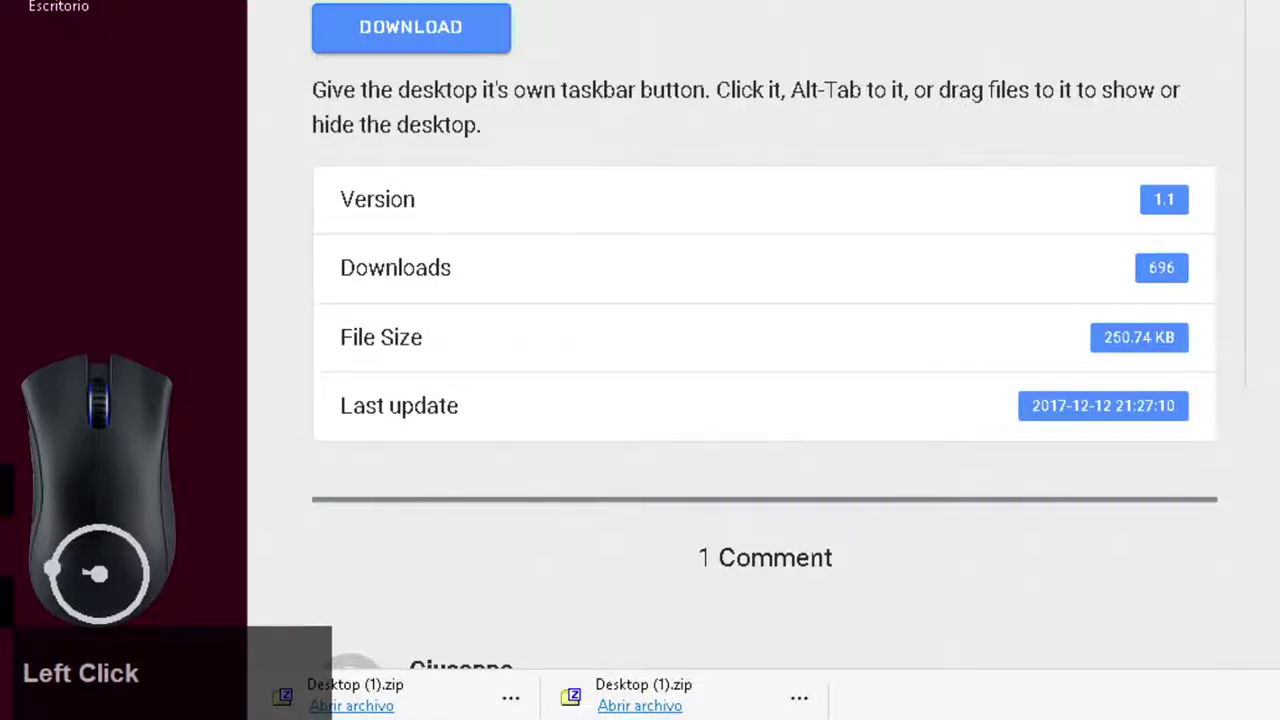
Scroll the Desktop utility page around the download link for Desktop.zip
scroll(up, 3)
scroll(down, 3)
scroll(up, 3)
scroll(up, 3)
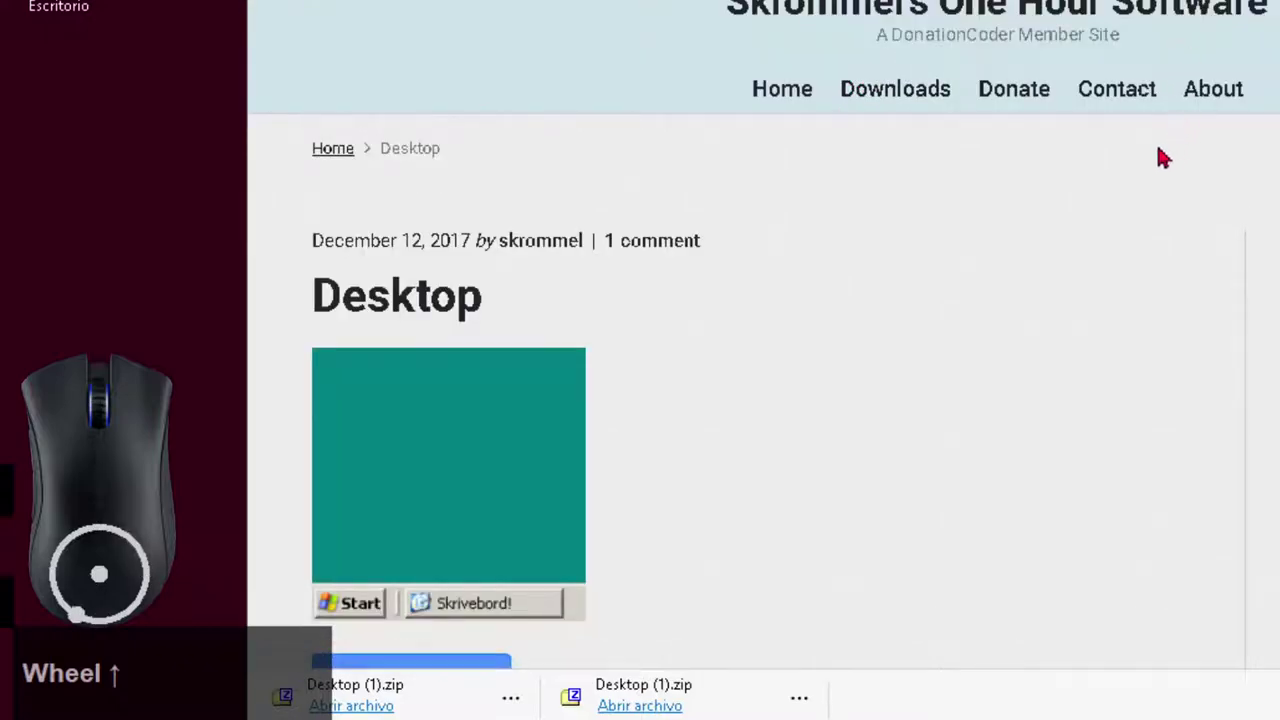
scroll(down, 3)
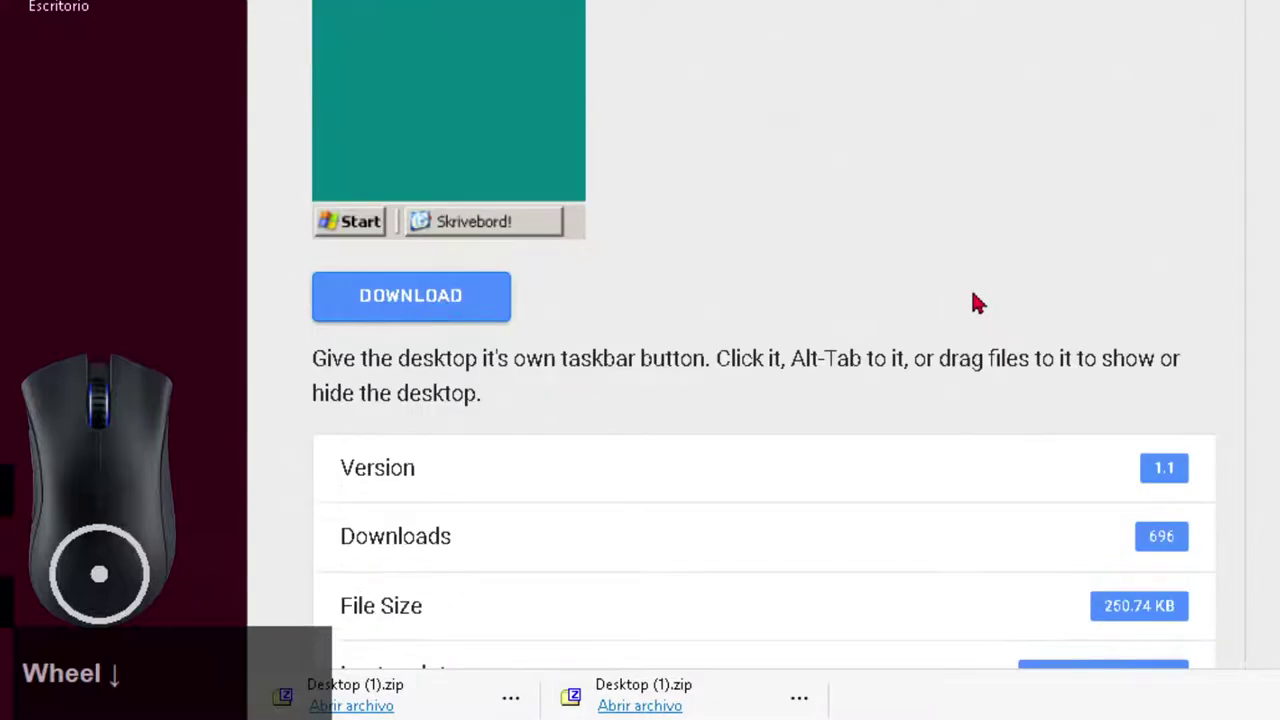
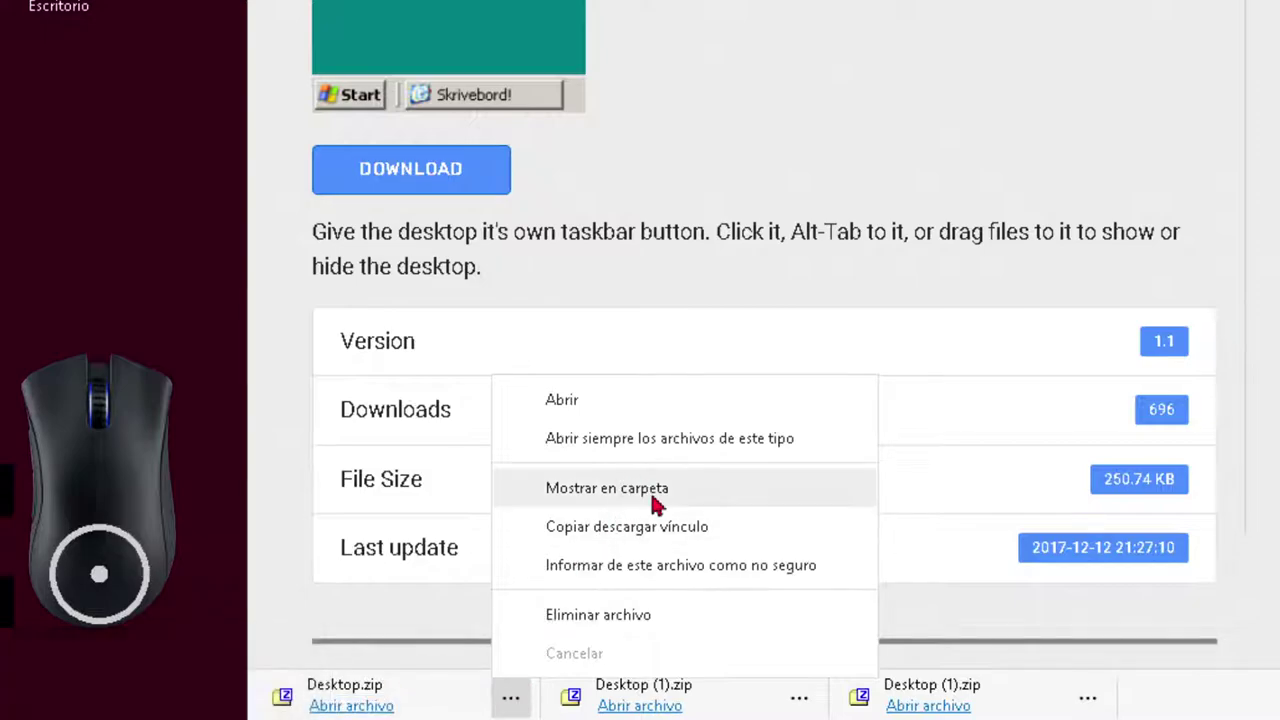
Show Desktop.zip in the Descargas folder and bring up its context options
click(660, 500)
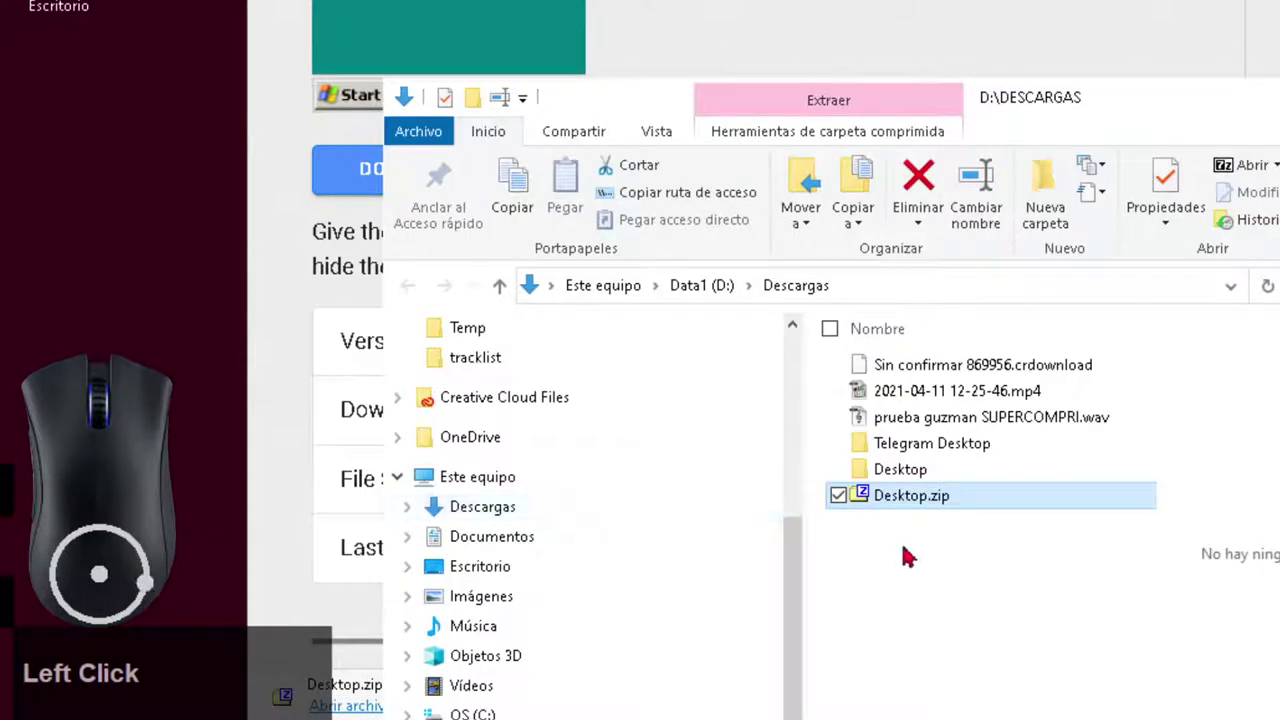
click(913, 554)
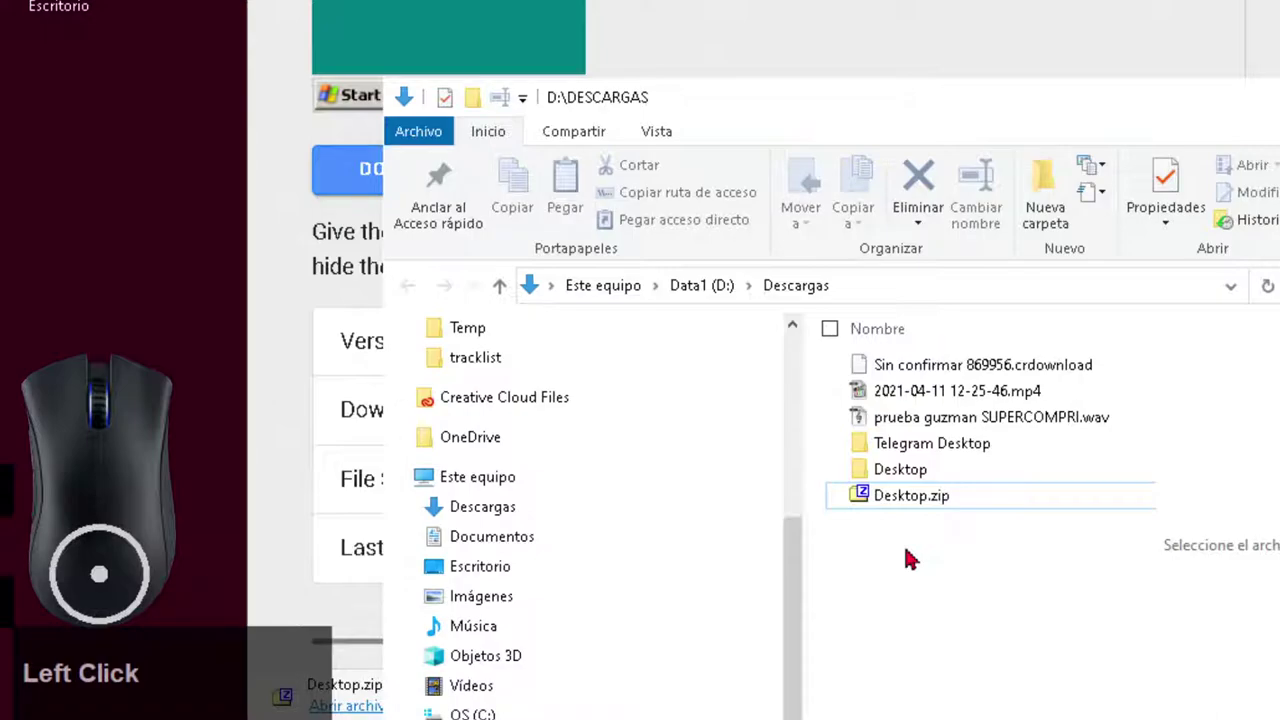
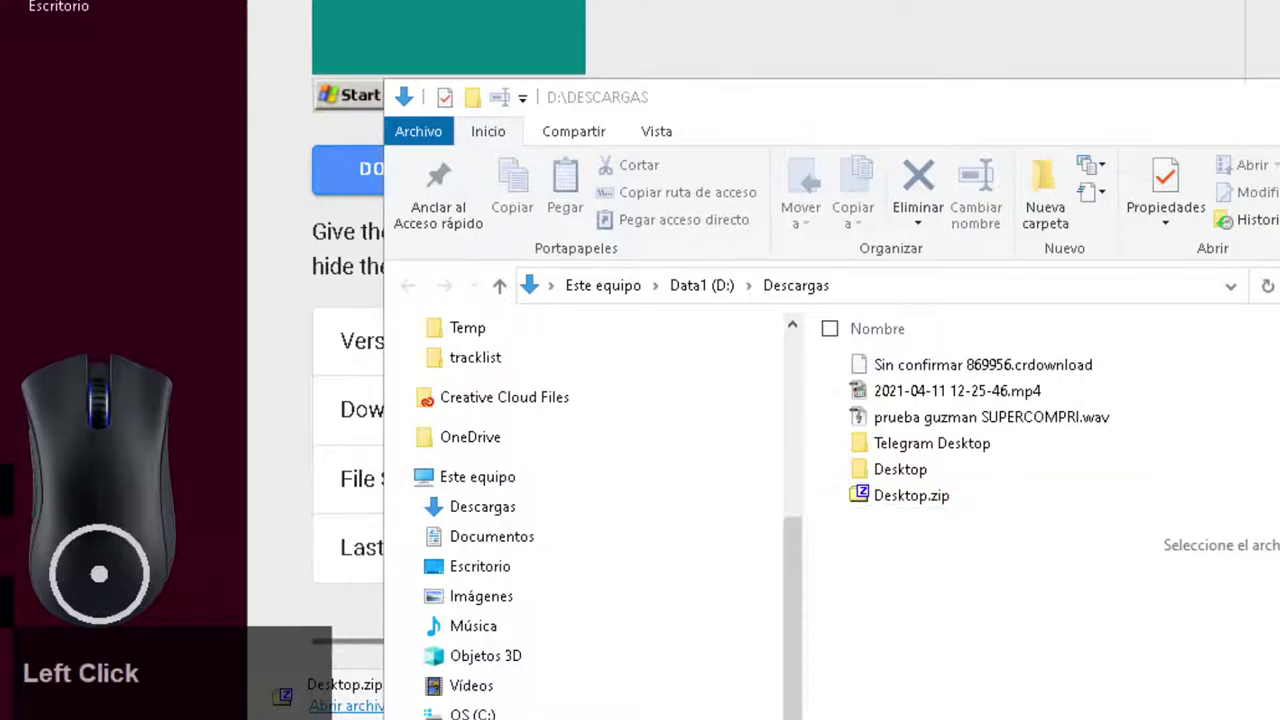
key(F3)
right_click(949, 492)
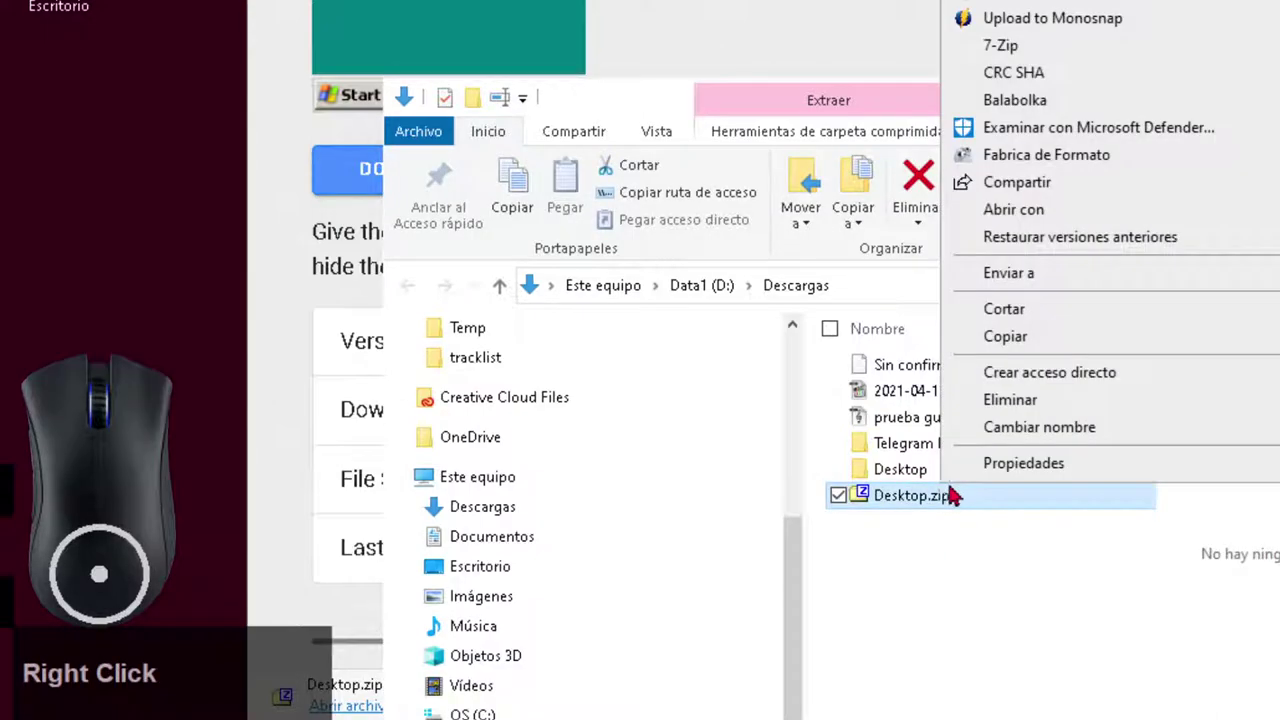
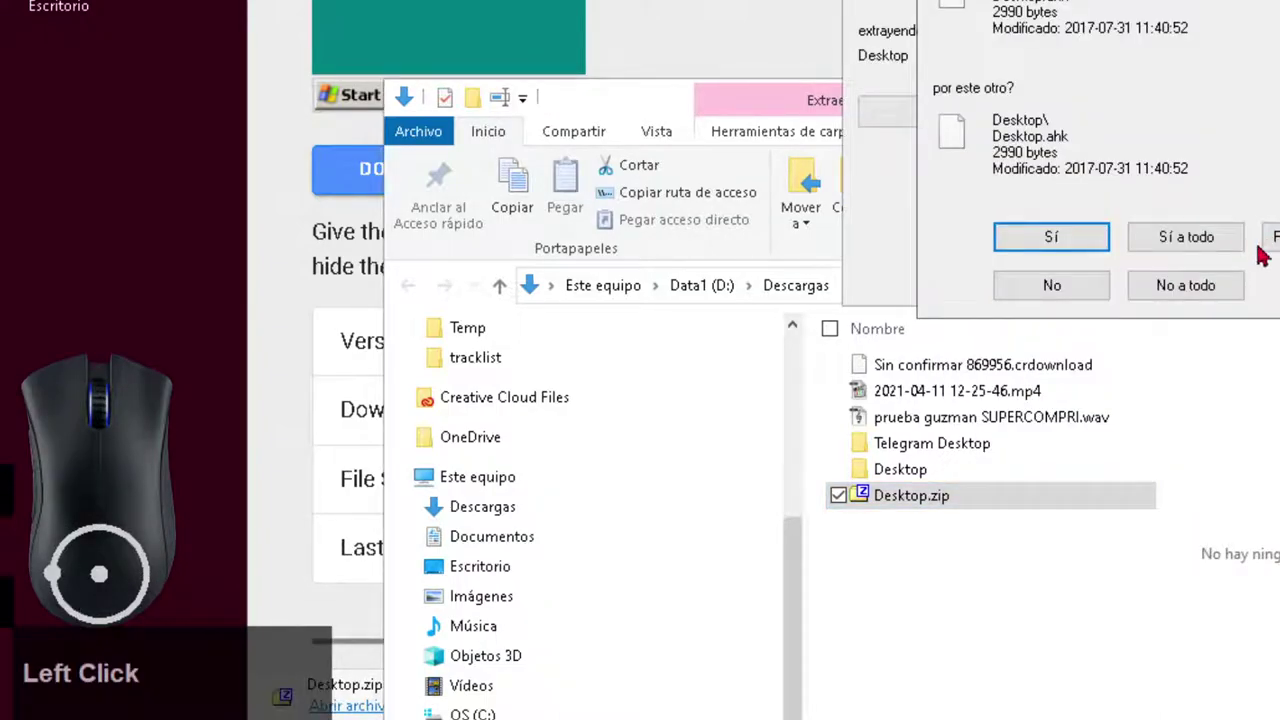
Extract Desktop.zip with 7-Zip, overwriting existing files, and select the new Desktop folder
click(1214, 239)
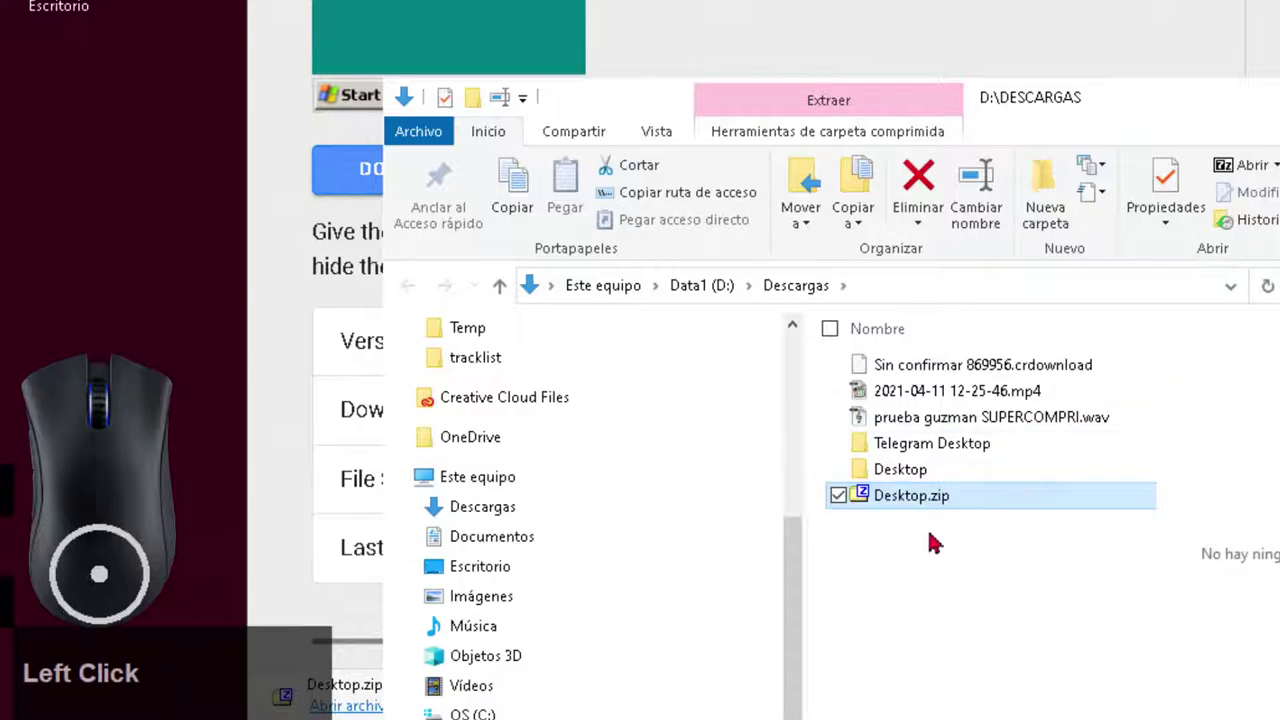
key(F3)
click(927, 479)
Enter the extracted Desktop folder and copy Desktop.exe to the clipboard
double_click(927, 479)
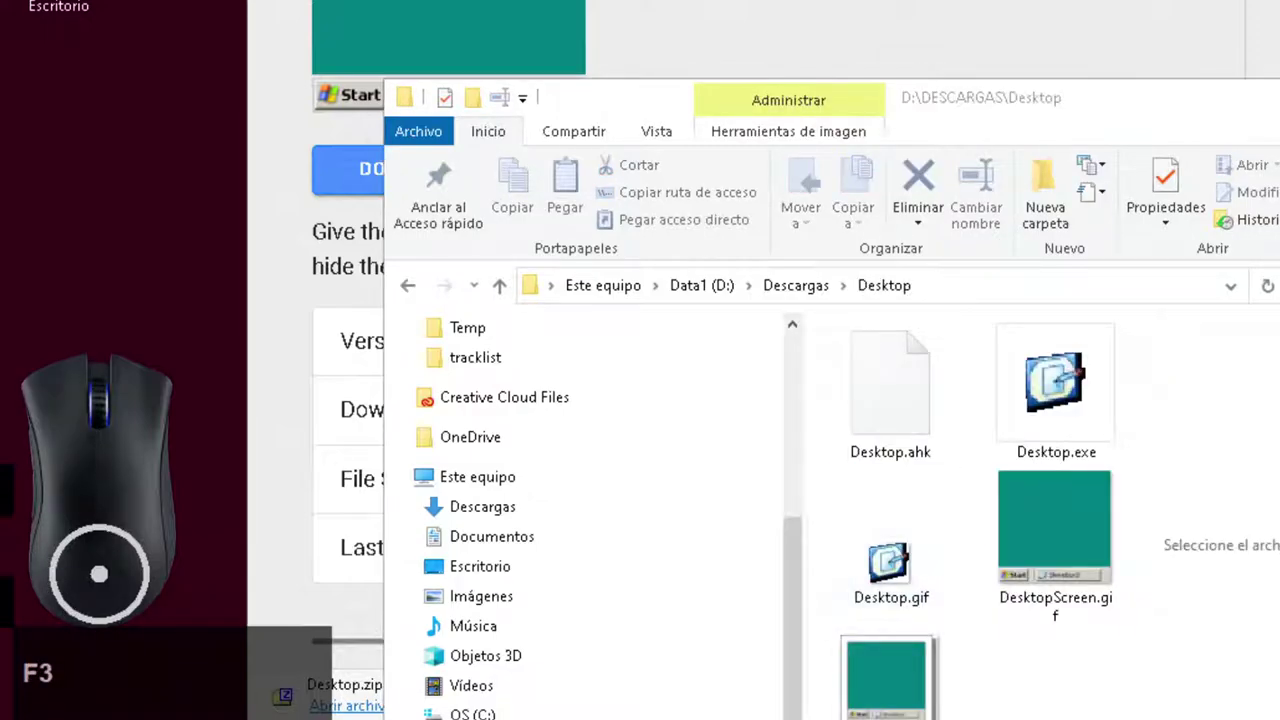
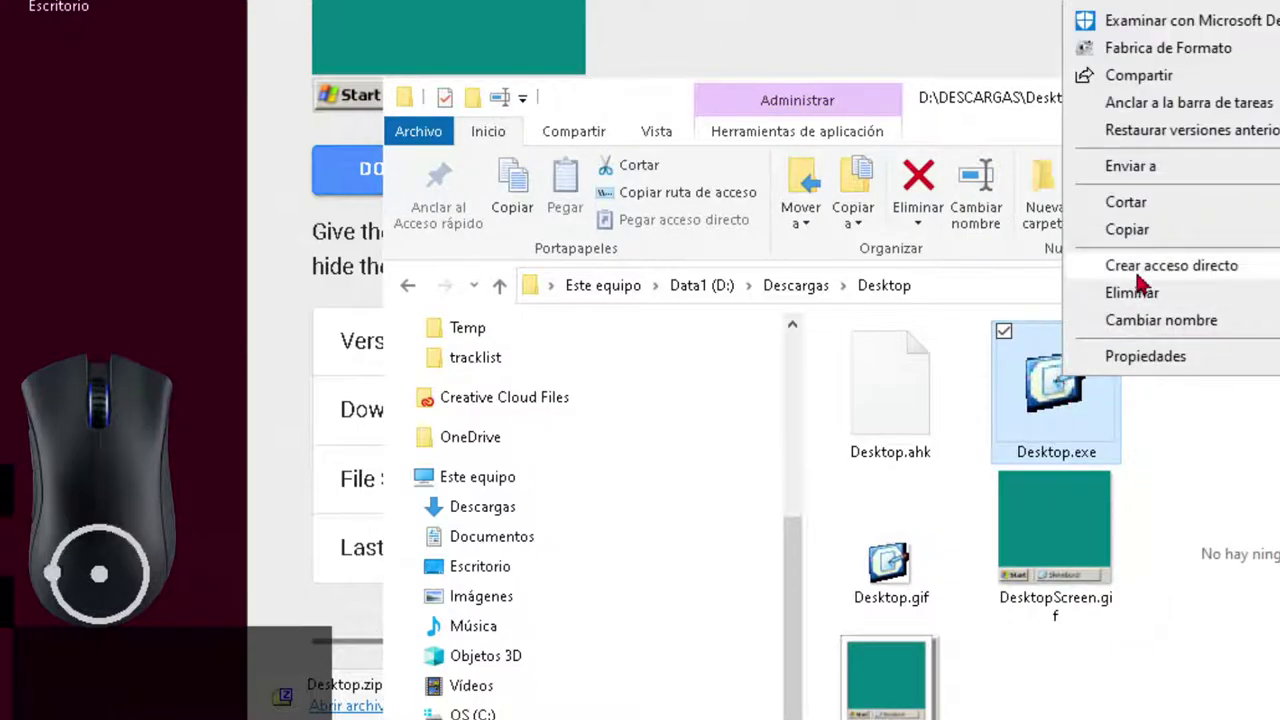
click(1141, 212)
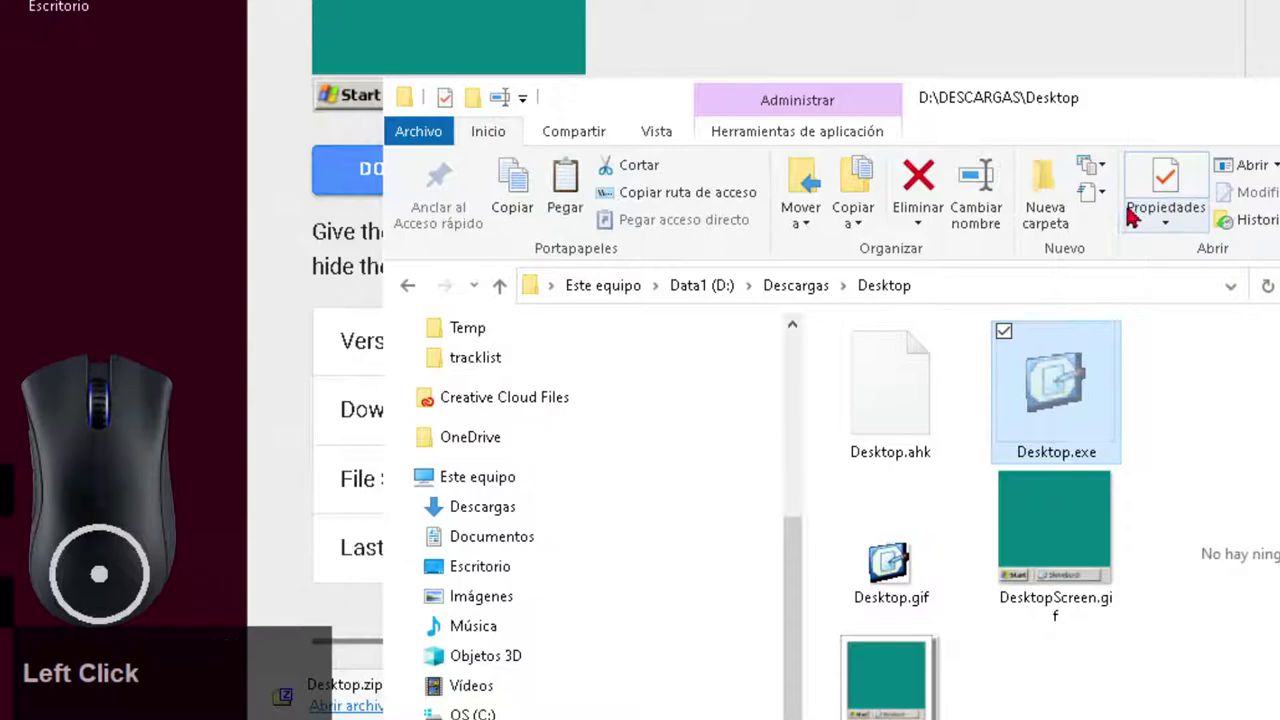
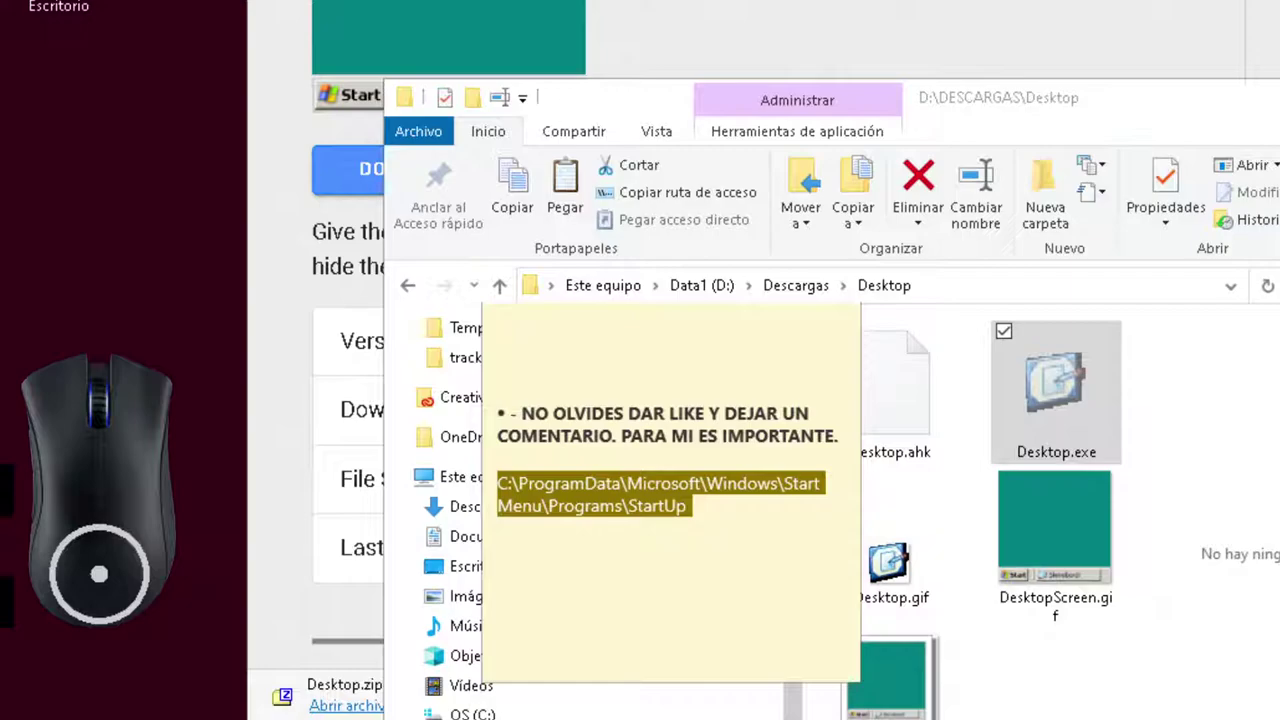
Navigate from C: through ProgramData and Microsoft into the Windows folder
key(F3)
click(455, 617)
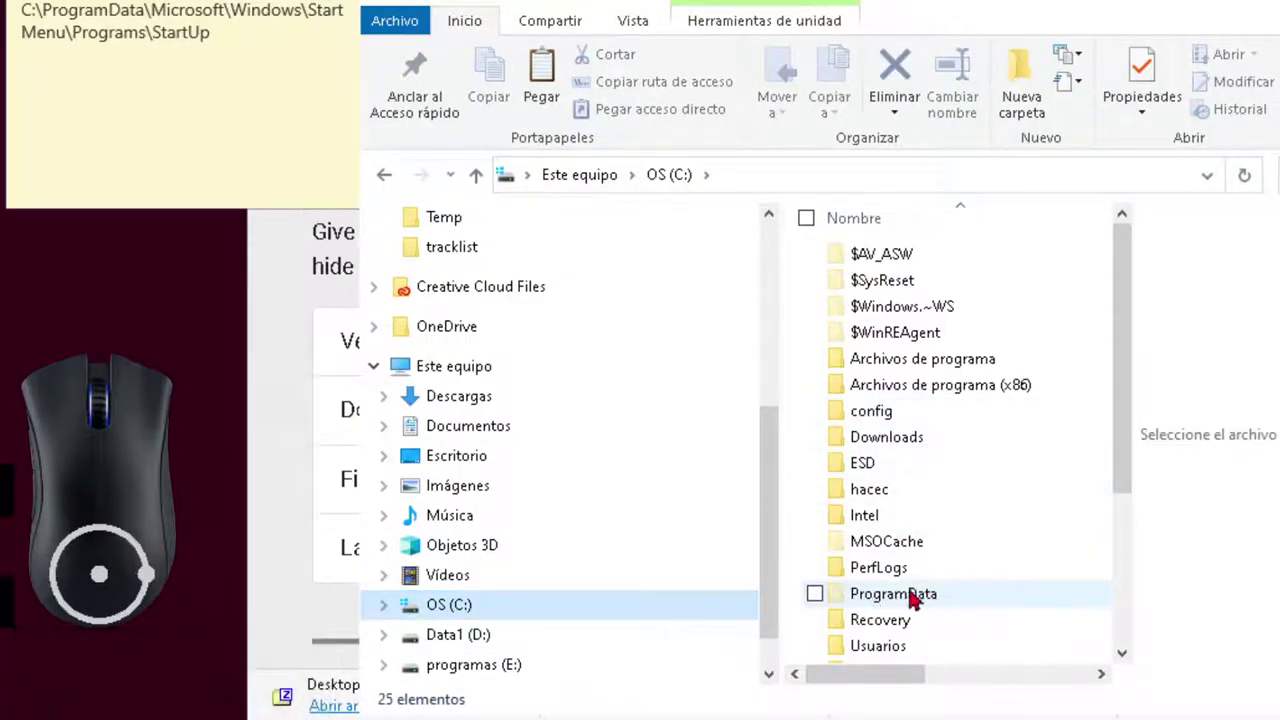
click(953, 595)
click(953, 595)
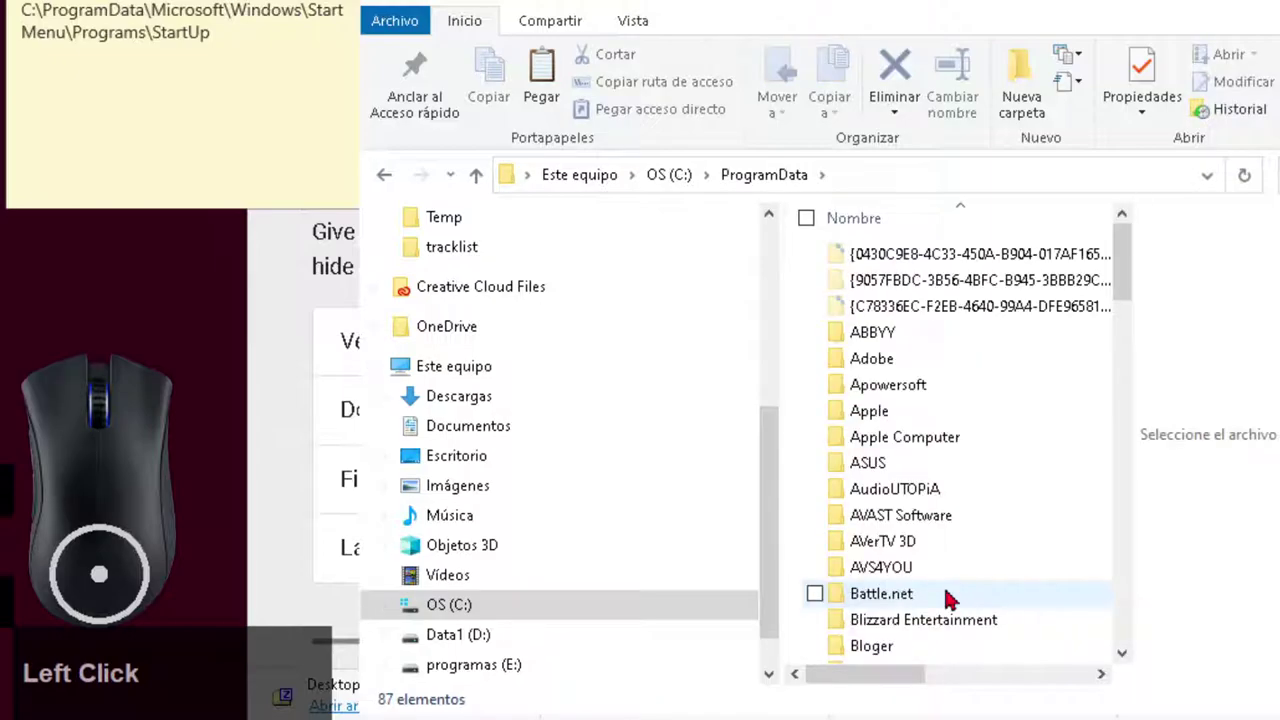
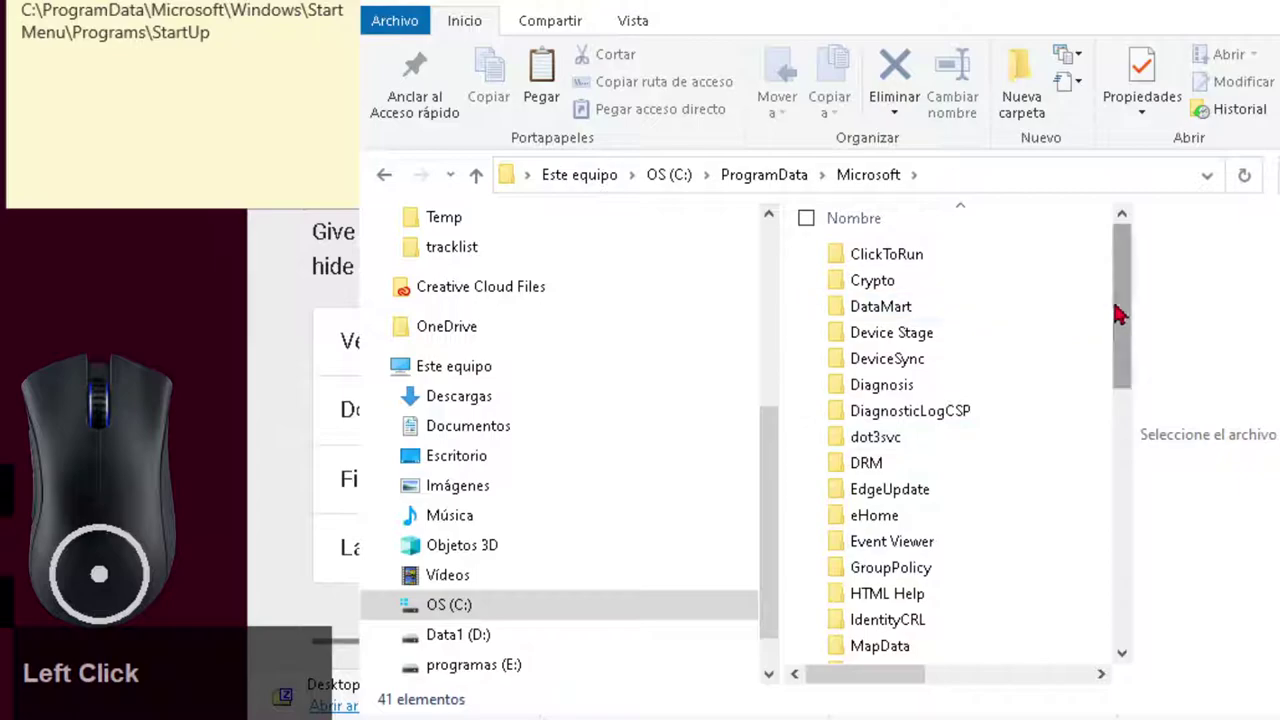
key(F3)
double_click(893, 570)
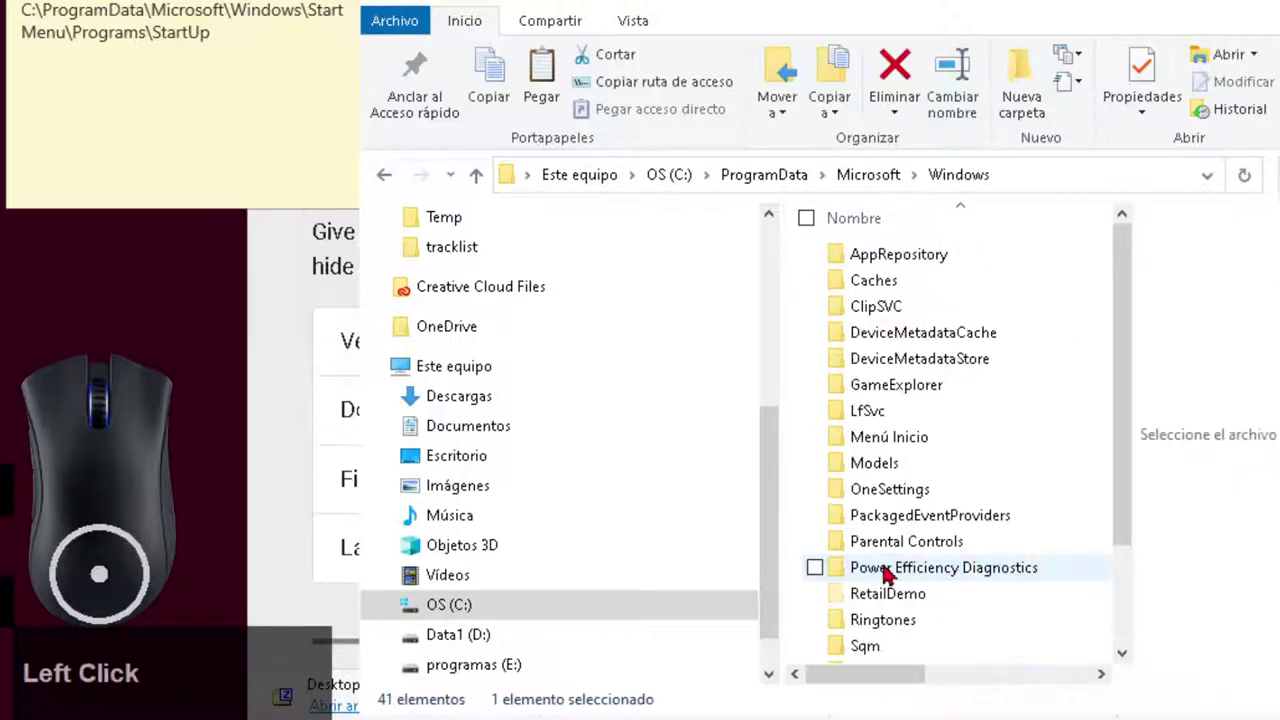
Continue into Menú Inicio › Programas › Inicio, the all-users Startup folder
key(F3)
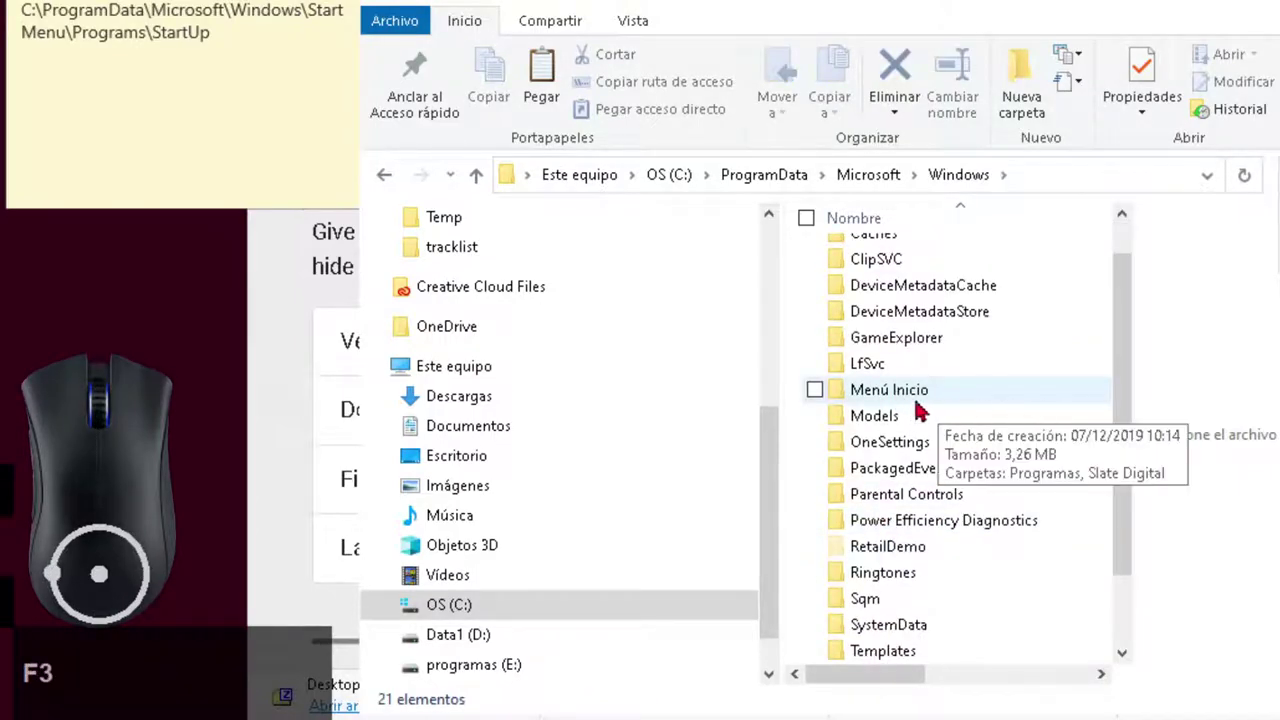
double_click(953, 405)
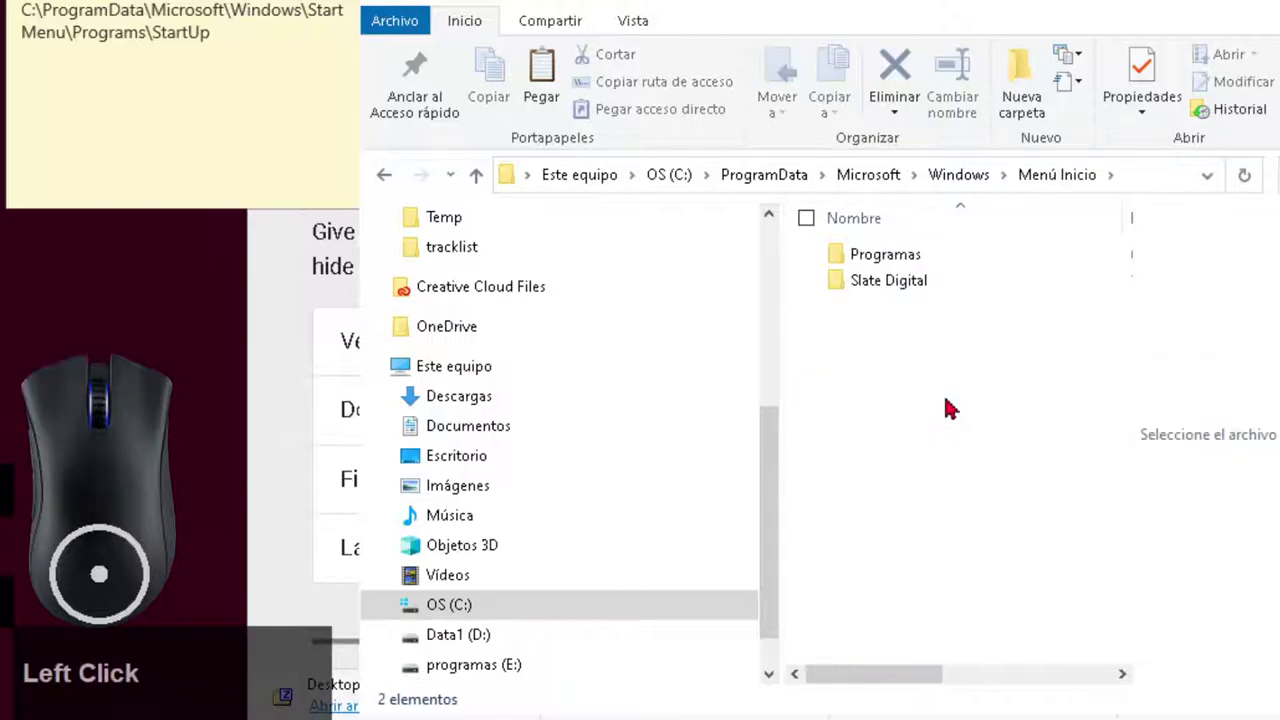
key(F3)
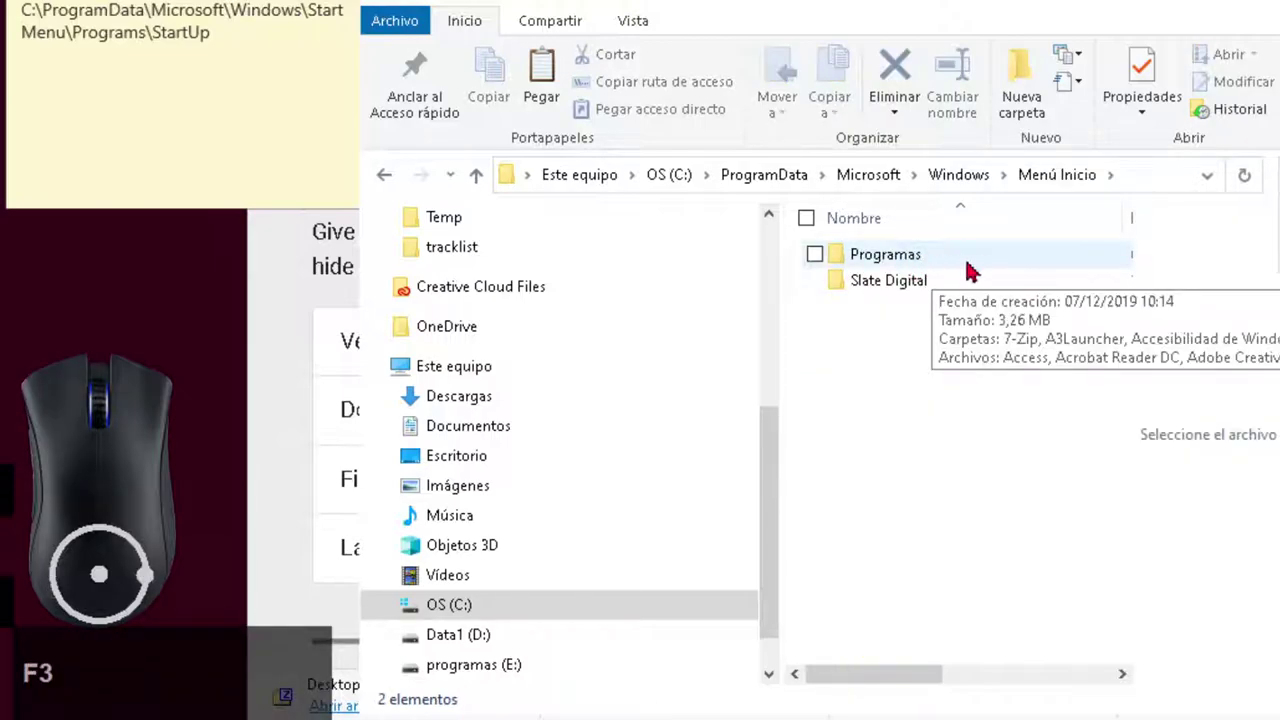
double_click(971, 267)
key(F3)
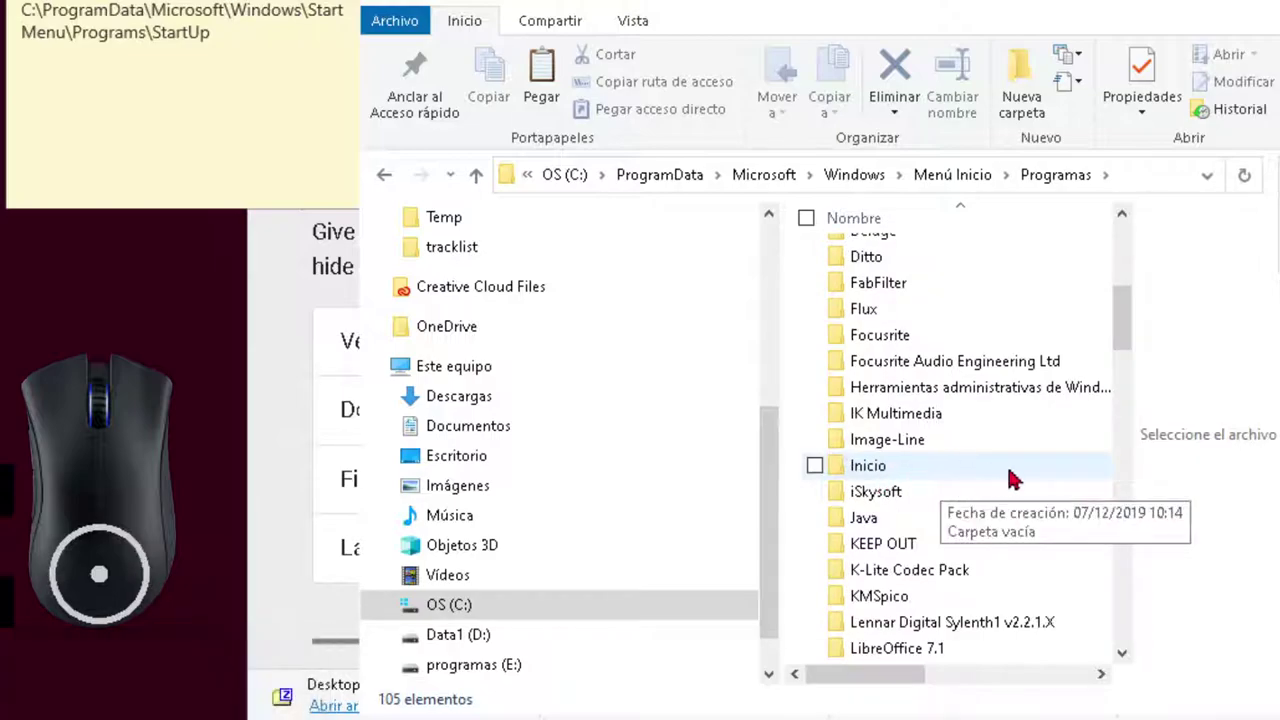
double_click(1016, 474)
Paste Desktop.exe into the empty Inicio folder, triggering the administrator permission prompt
key(F3)
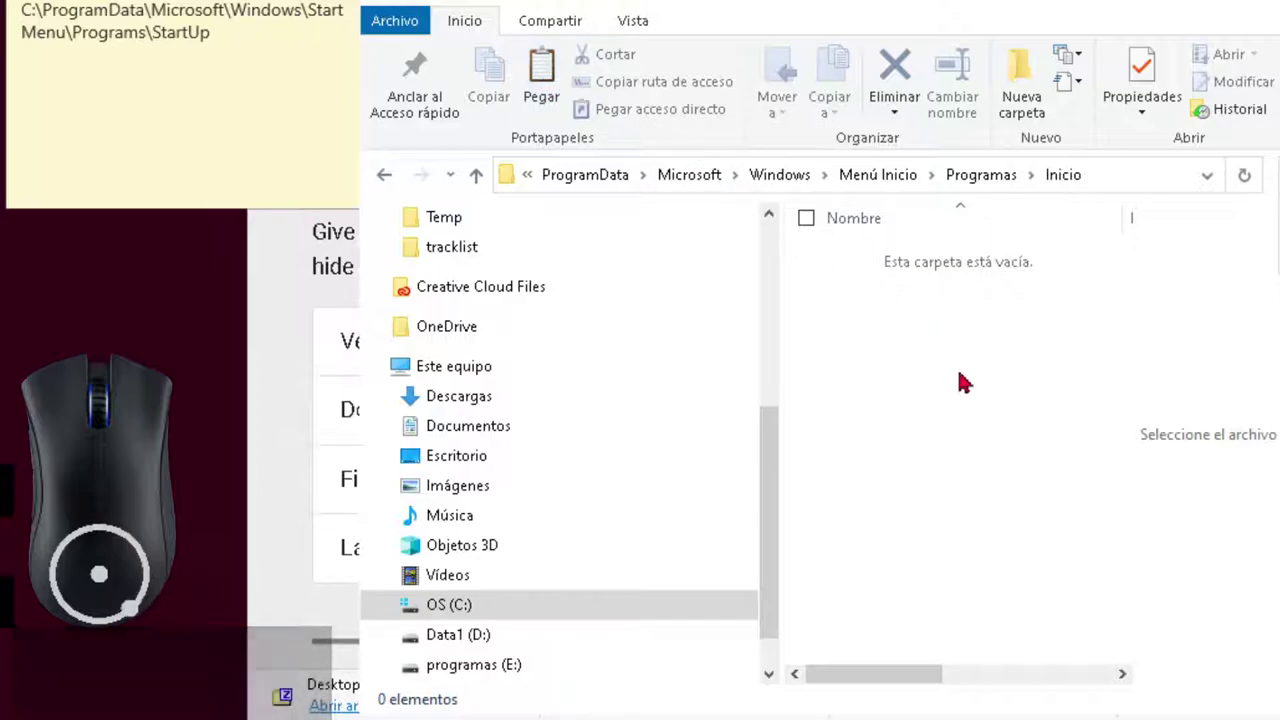
right_click(931, 374)
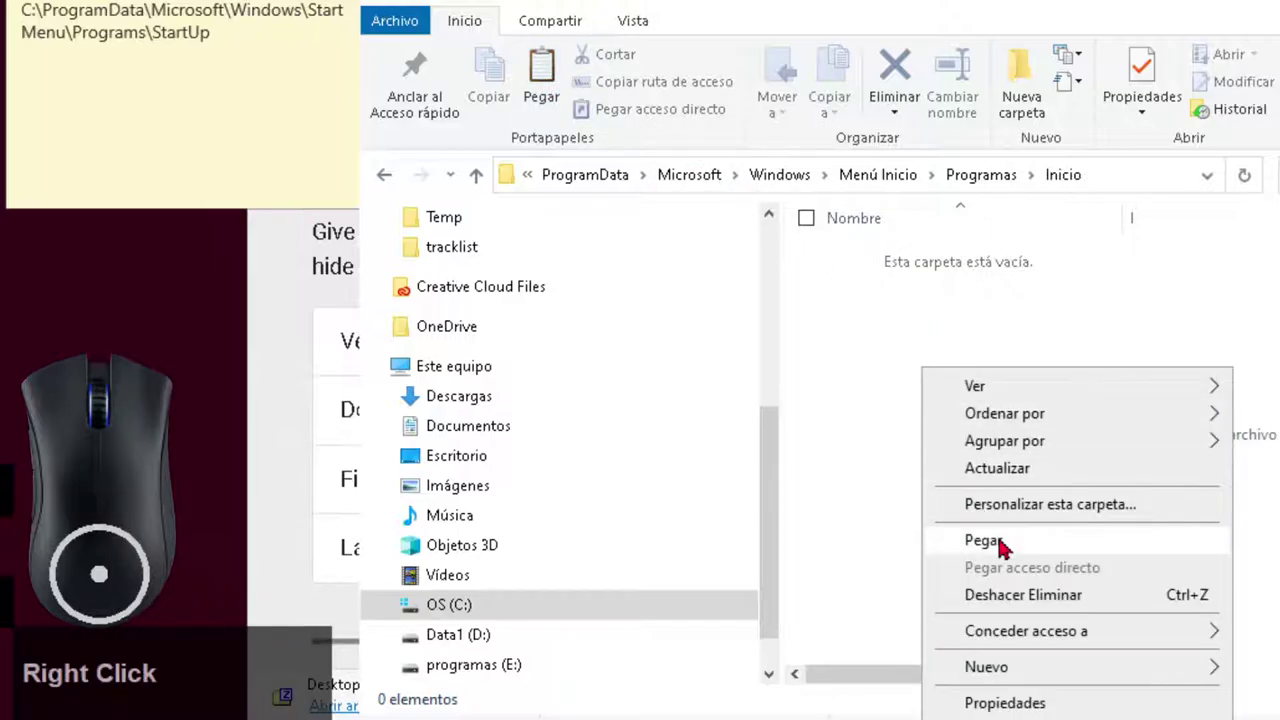
click(1007, 544)
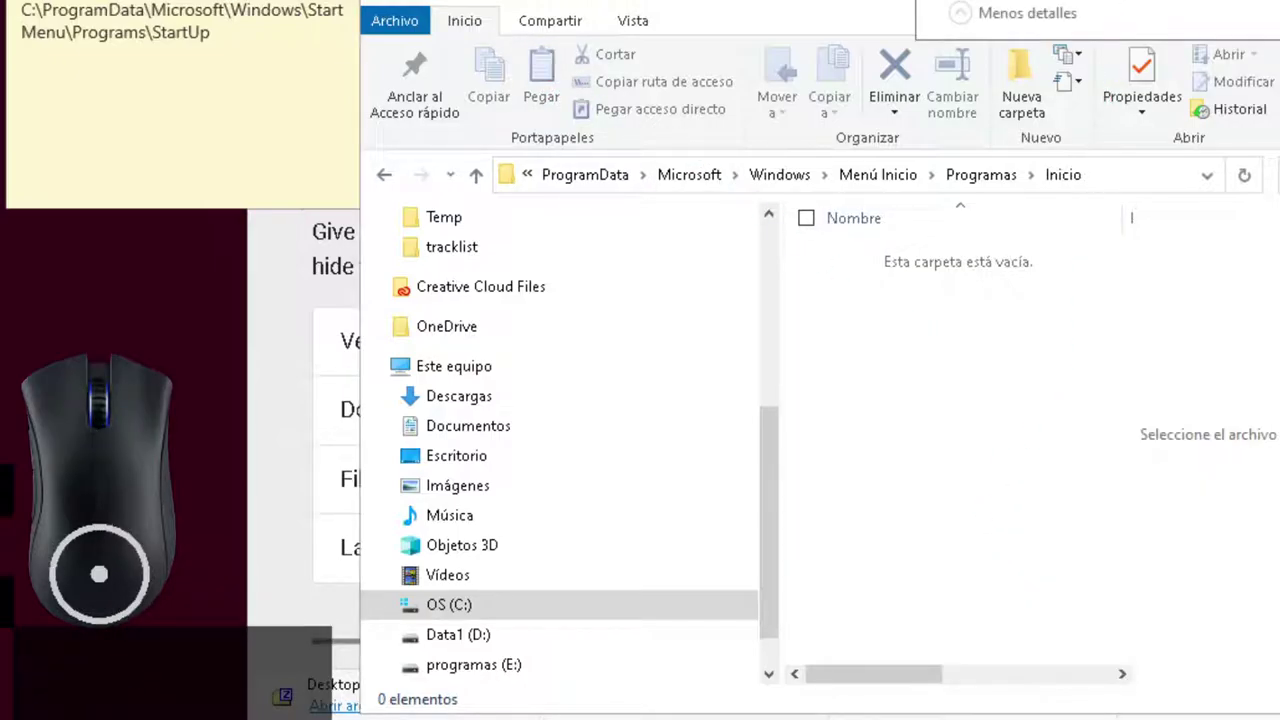